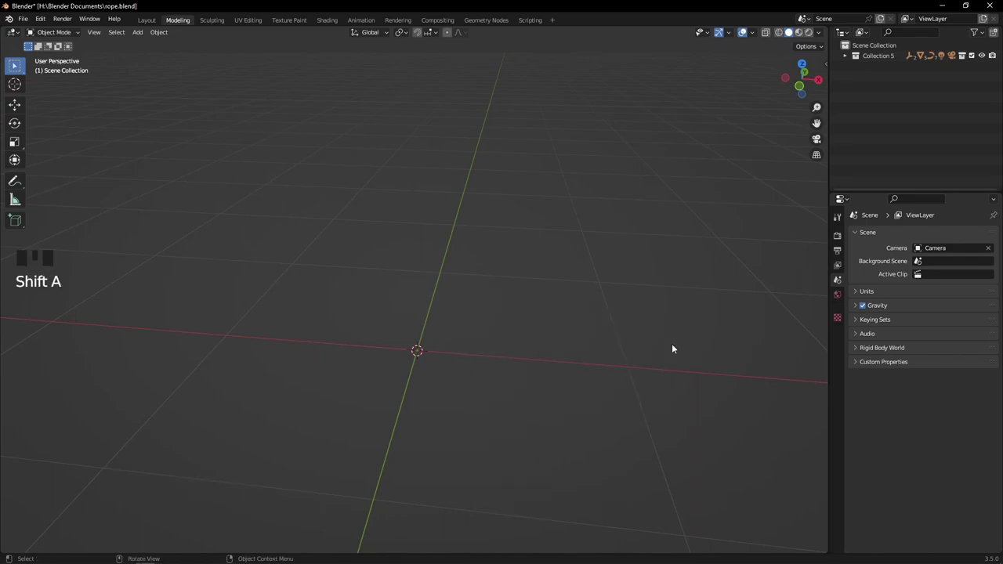
Add a mesh cylinder and rotate it onto its side.
key(shift+a)
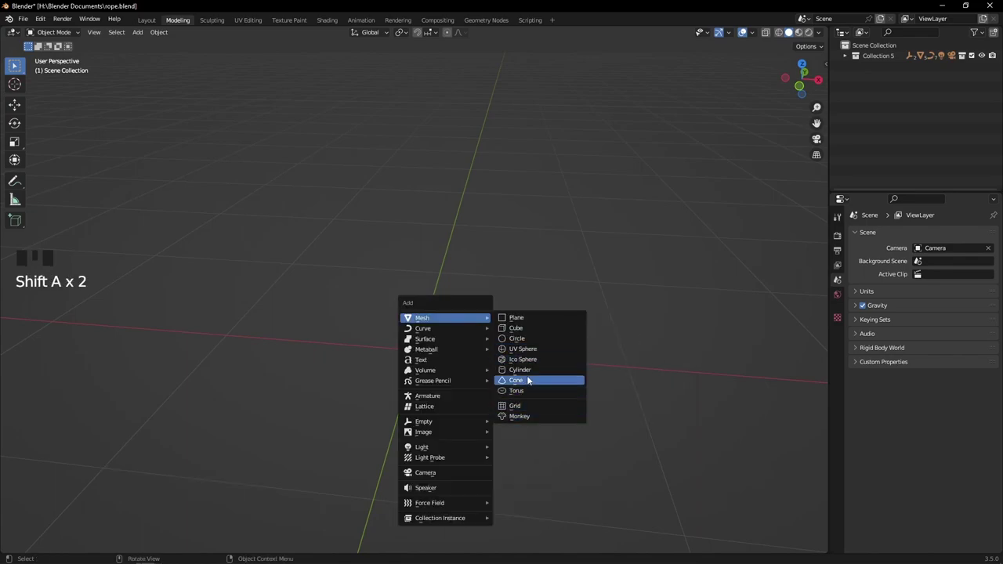
drag(465, 362, 485, 342)
scroll(down, 3)
key(r)
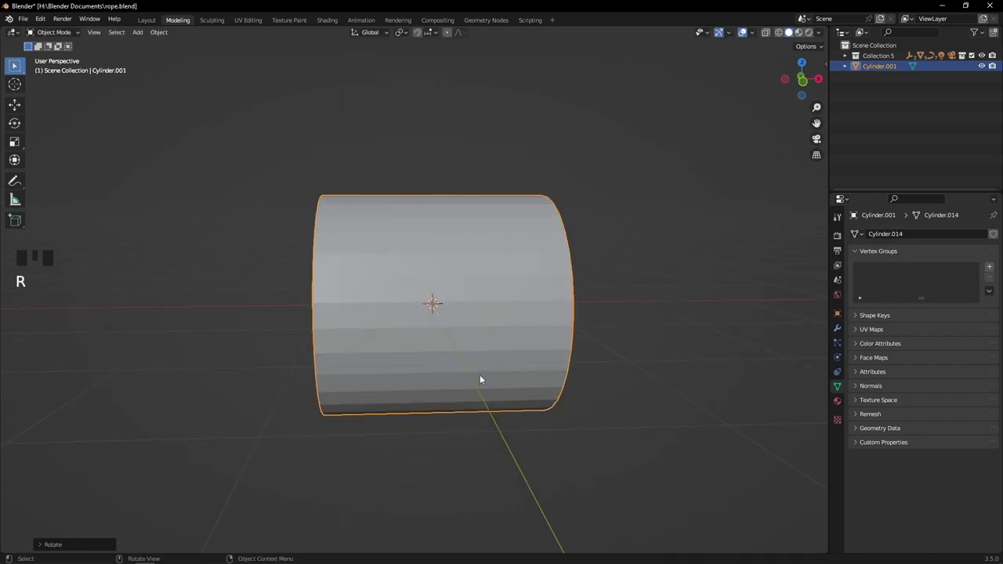
drag(483, 358, 460, 333)
Duplicate the cylinder in place and stretch the copy longer along X.
key(shift+d)
drag(612, 225, 580, 236)
key(s)
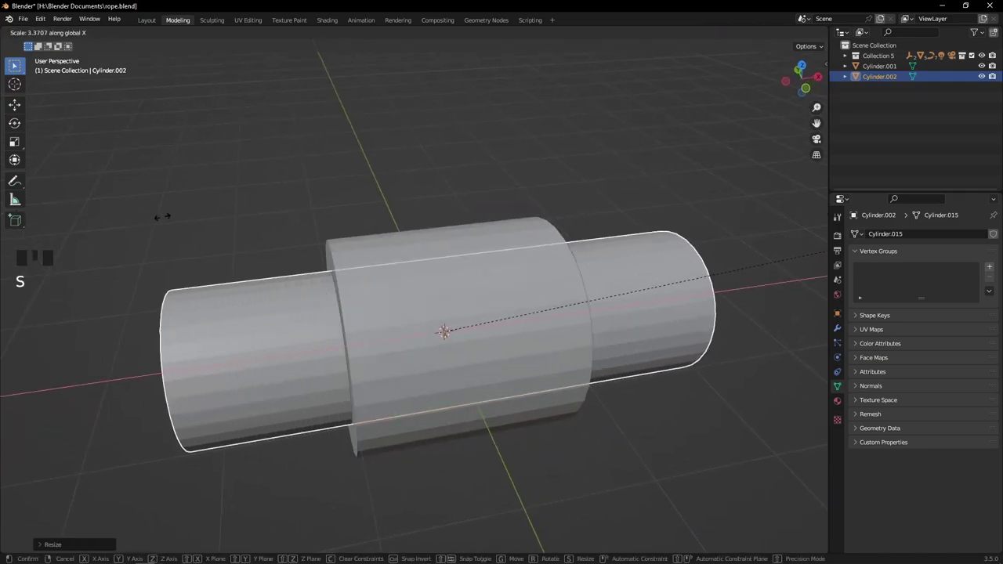
scroll(down, 3)
drag(249, 251, 455, 296)
Subtract the inner cylinder from the outer one with Bool Tool Auto Boolean Difference.
click(455, 297)
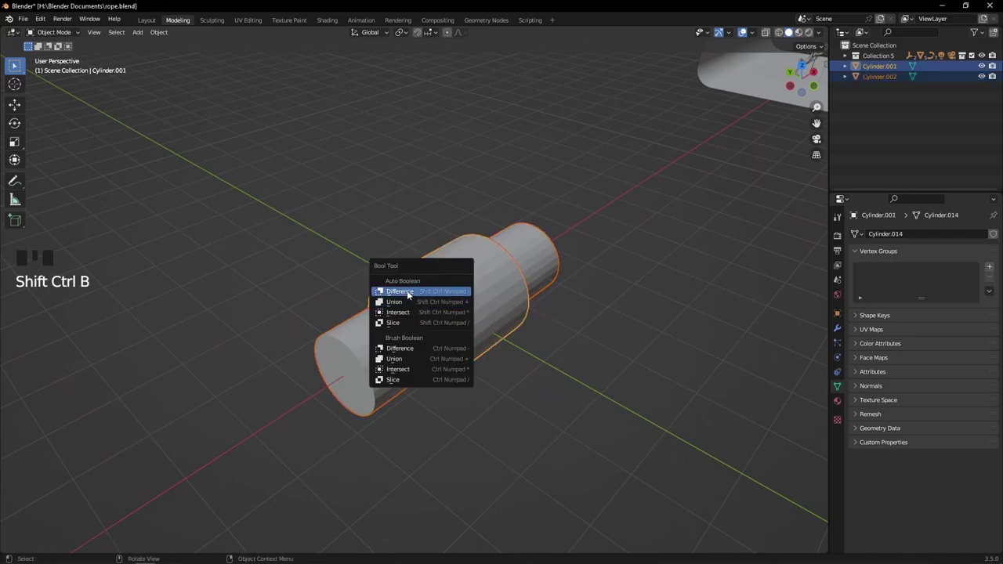
drag(427, 303, 504, 279)
click(504, 279)
drag(569, 281, 565, 298)
Scale the hollowed tube longer along X and inspect its open end.
key(s)
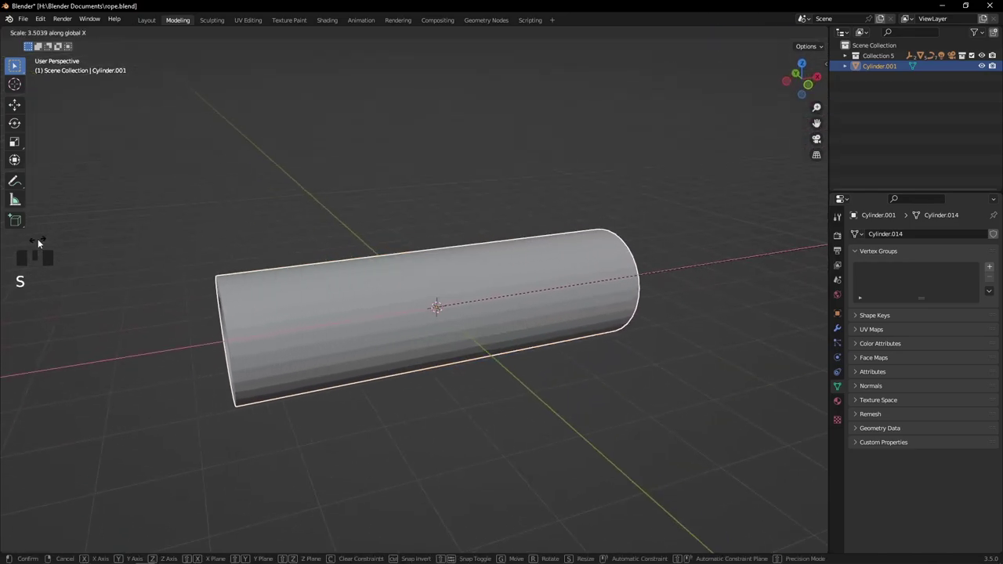
drag(470, 342, 652, 279)
click(652, 279)
drag(659, 275, 534, 268)
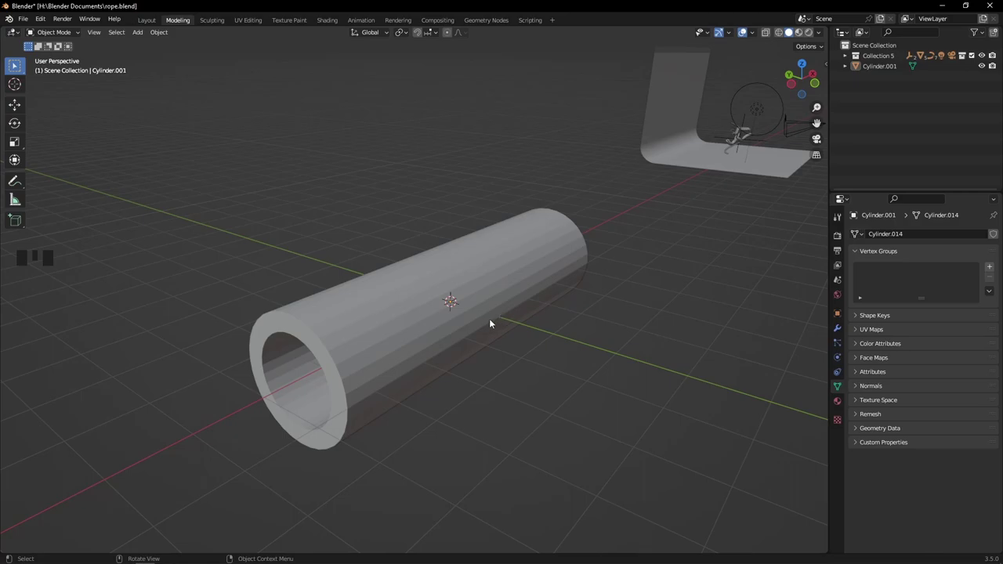
Orbit the view around the long hollow tube.
drag(436, 325, 392, 311)
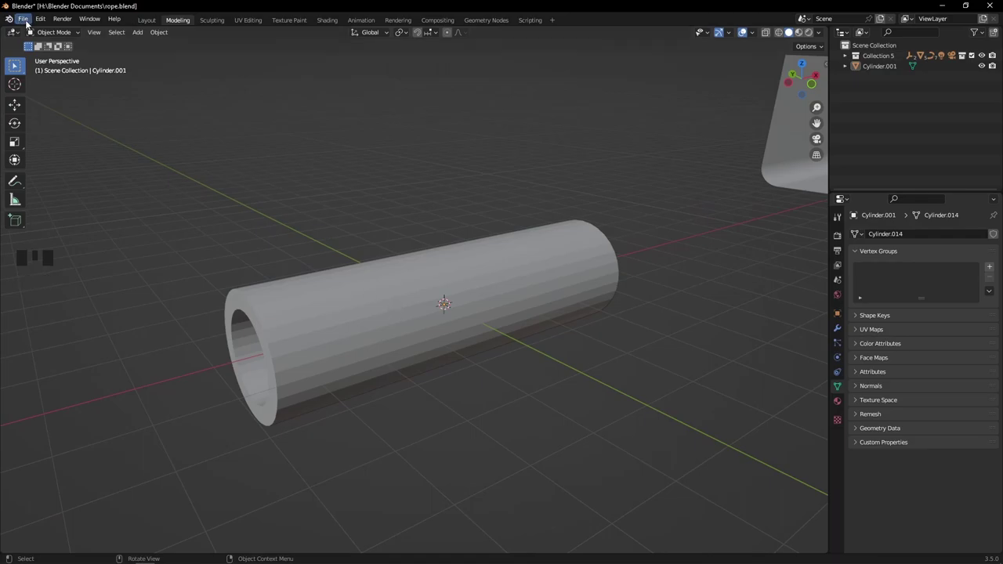
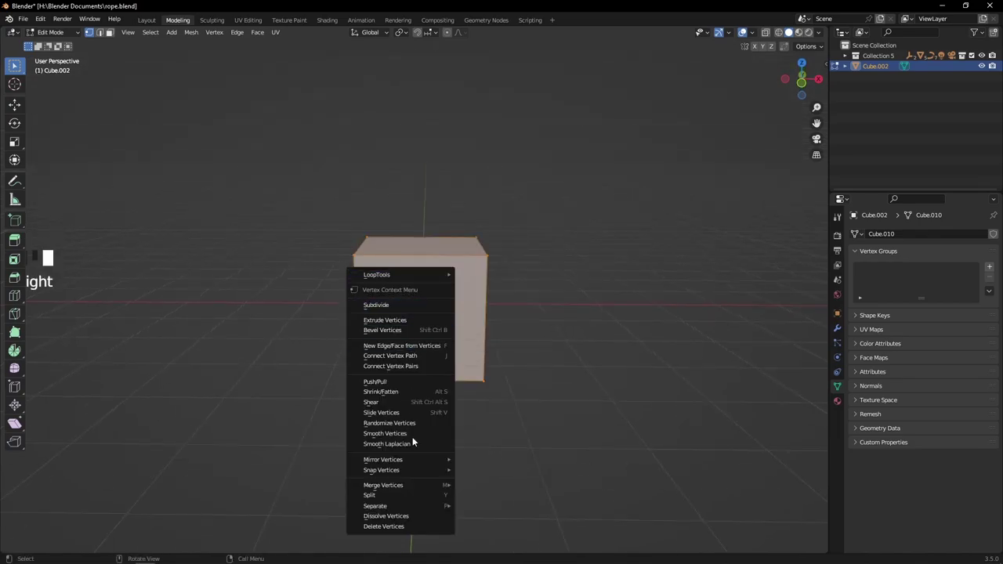
Merge all the cube's vertices at the center into a single point.
drag(416, 497, 419, 488)
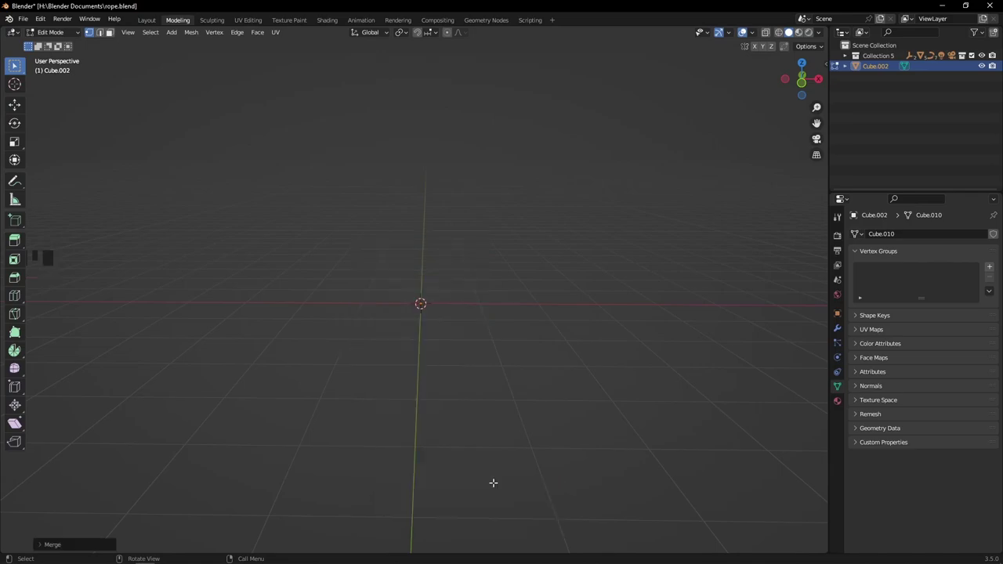
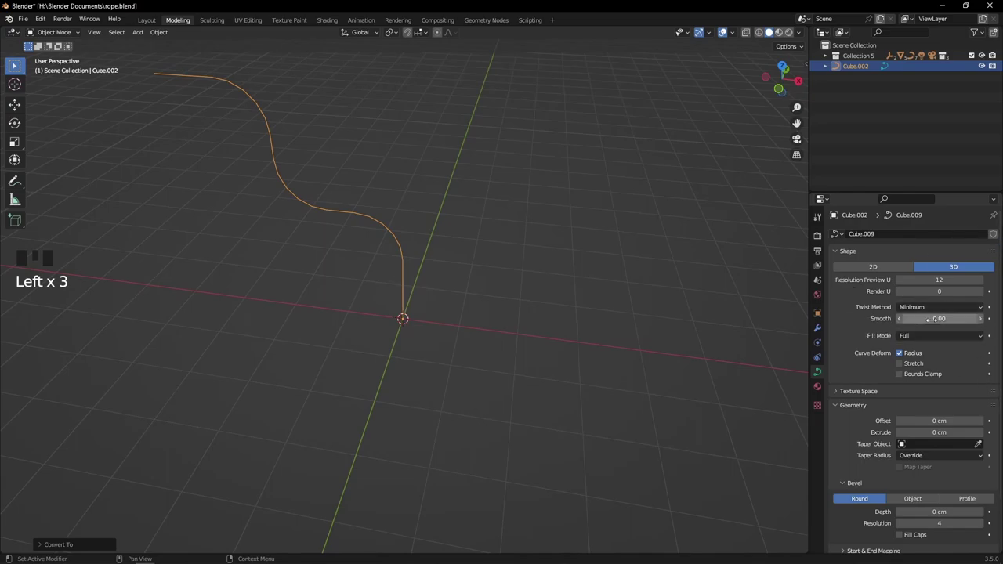
Scroll the Curve Data properties down to the Geometry bevel settings.
scroll(down, 3)
scroll(down, 3)
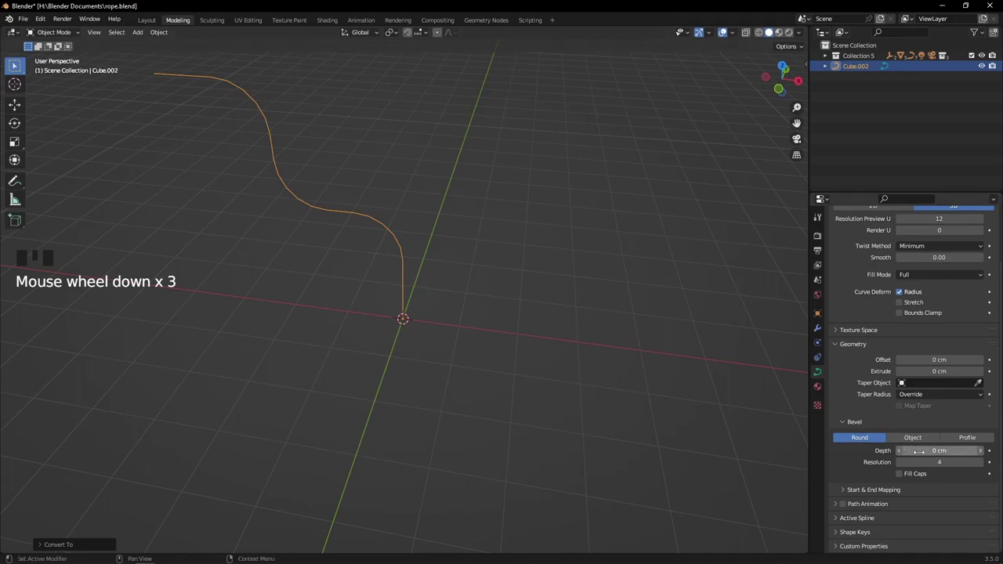
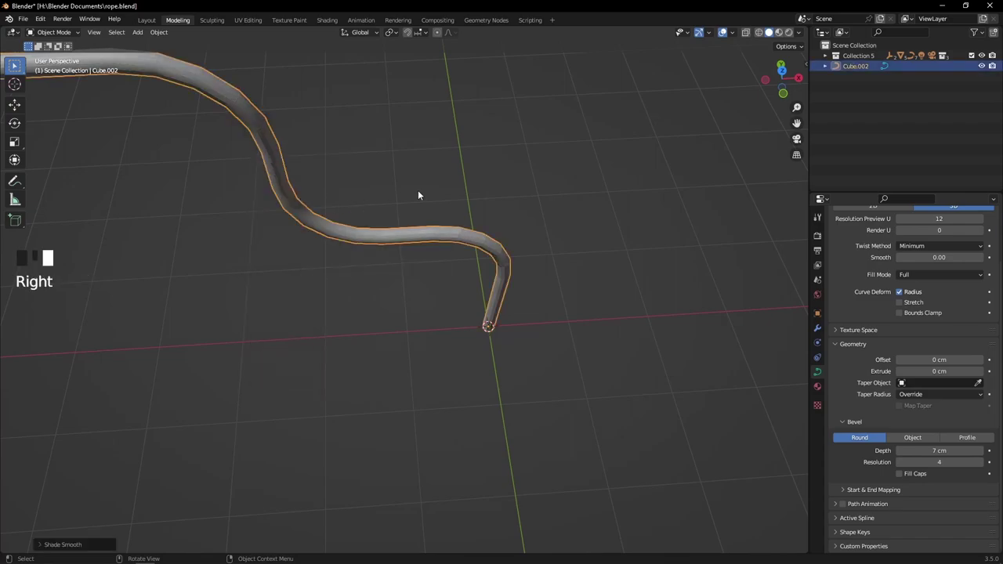
Add a Subdivision Surface modifier to round the beveled curve tube's bends.
drag(432, 194, 528, 154)
scroll(up, 3)
drag(535, 101, 894, 250)
scroll(up, 3)
click(823, 332)
drag(855, 239, 842, 387)
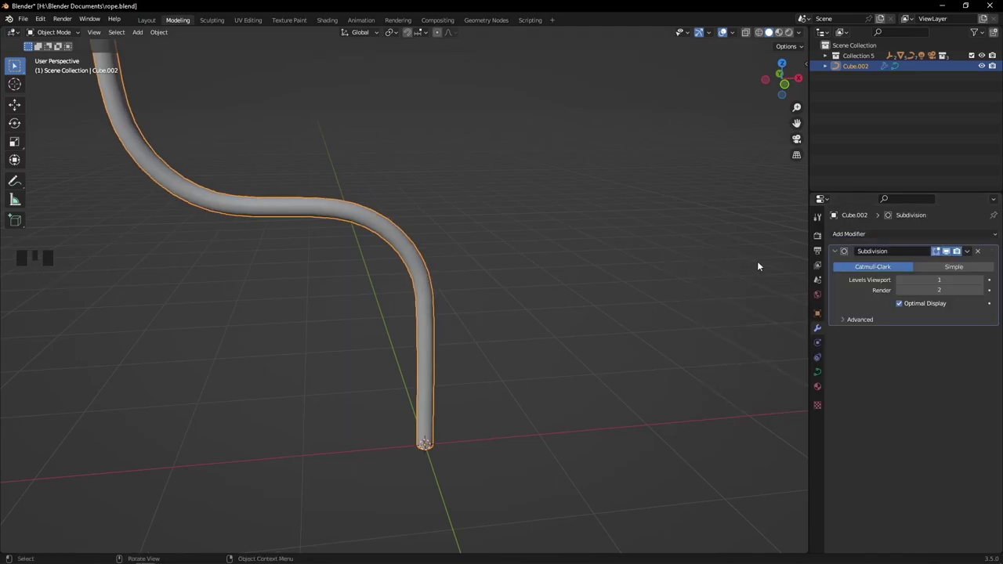
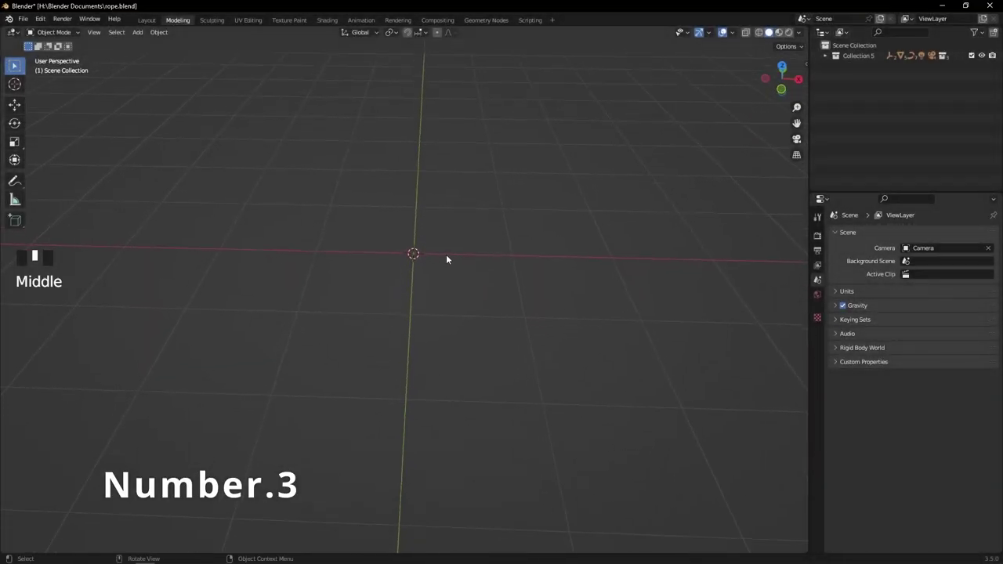
Frame the empty scene and bring up the Add menu (Shift+A) for a new mesh circle.
scroll(up, 3)
drag(450, 259, 421, 270)
scroll(up, 3)
drag(421, 273, 419, 260)
key(shift+a)
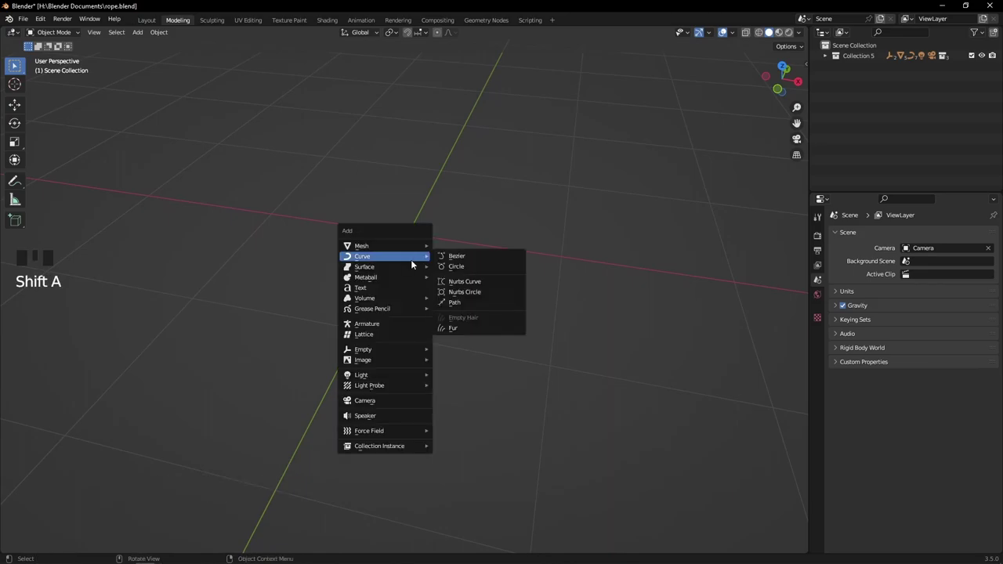
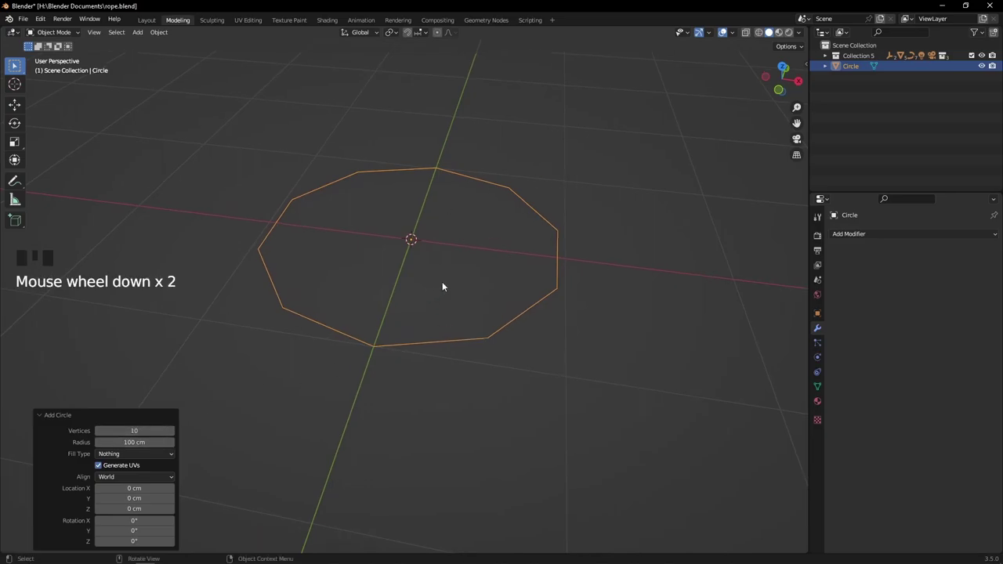
Scale the circle down by a factor of 0.56.
scroll(down, 3)
drag(567, 289, 620, 156)
key(s)
scroll(up, 3)
key(s)
key(KP_Decimal)
scroll(down, 3)
drag(464, 288, 470, 280)
Apply all transforms to the scaled circle.
key(ctrl+a)
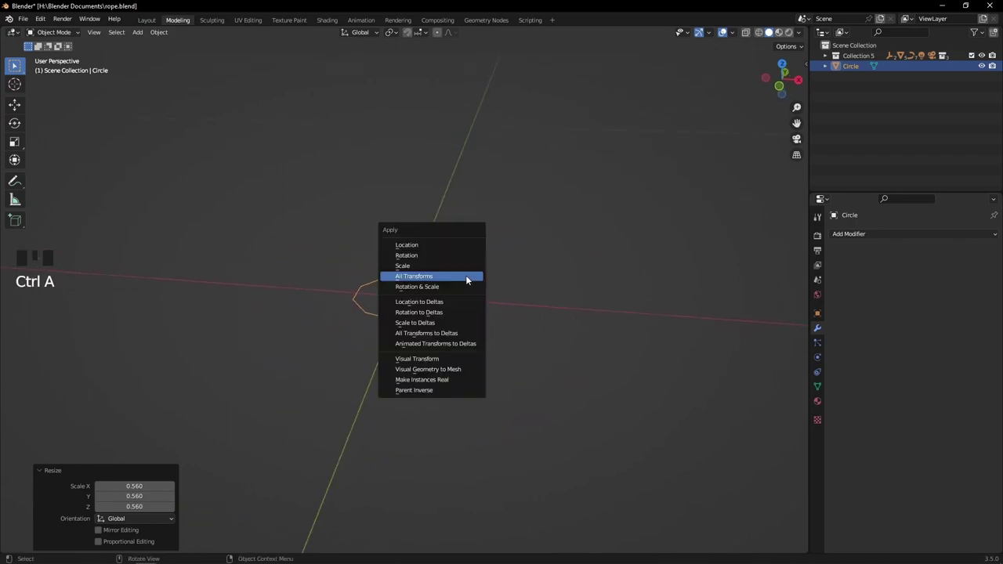
drag(511, 277, 484, 300)
scroll(down, 3)
drag(503, 323, 507, 305)
key(shift+a)
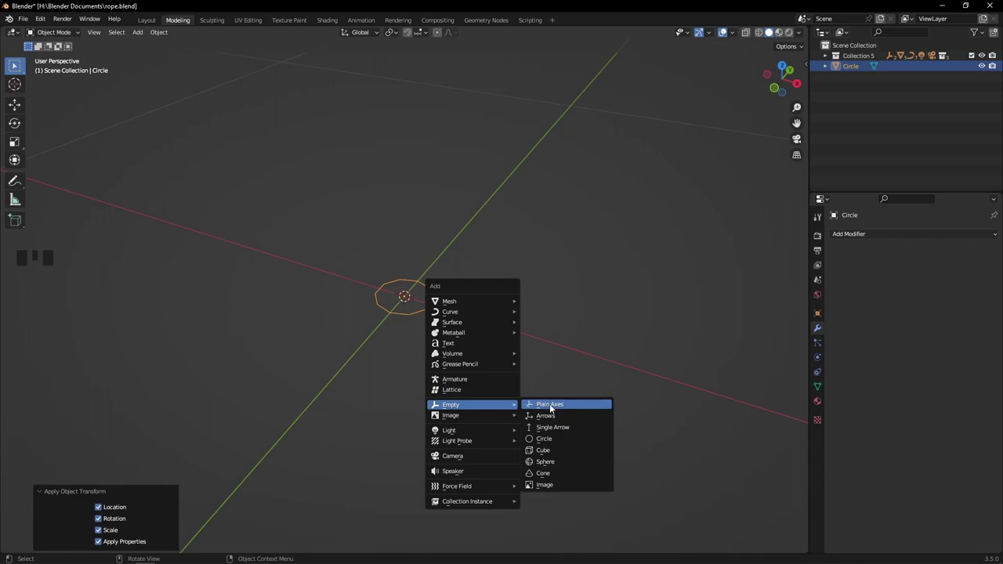
Add a plain-axes empty and rotate it 90° about Z.
middle_click(531, 375)
key(r)
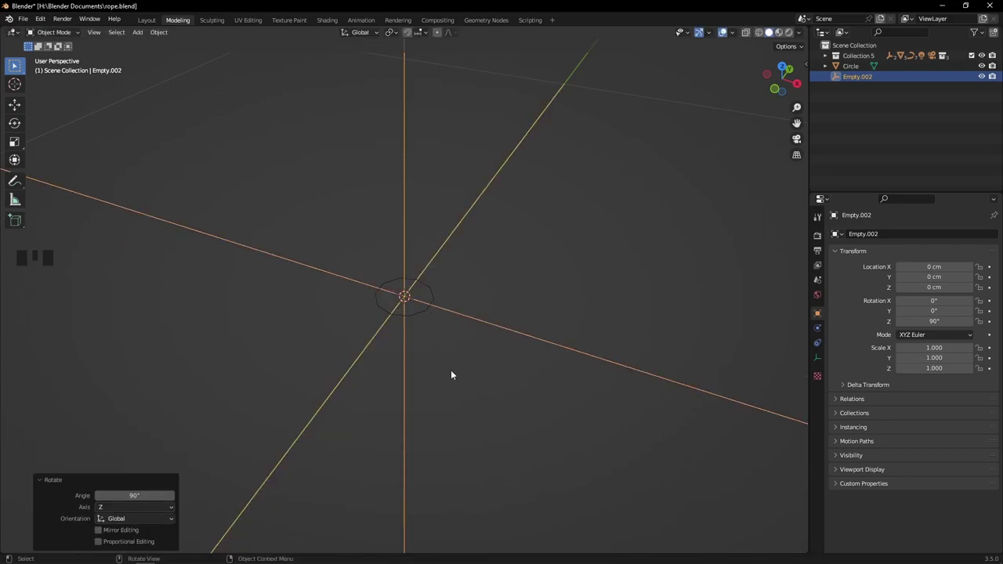
scroll(down, 3)
drag(445, 351, 421, 308)
Give the circle an Array modifier with Relative Offset off and Object Offset on.
click(421, 309)
scroll(up, 3)
scroll(up, 3)
drag(861, 239, 655, 251)
scroll(down, 3)
click(856, 301)
click(855, 355)
click(855, 354)
click(855, 369)
Pick Empty.002 as the array's offset object.
drag(848, 366, 983, 385)
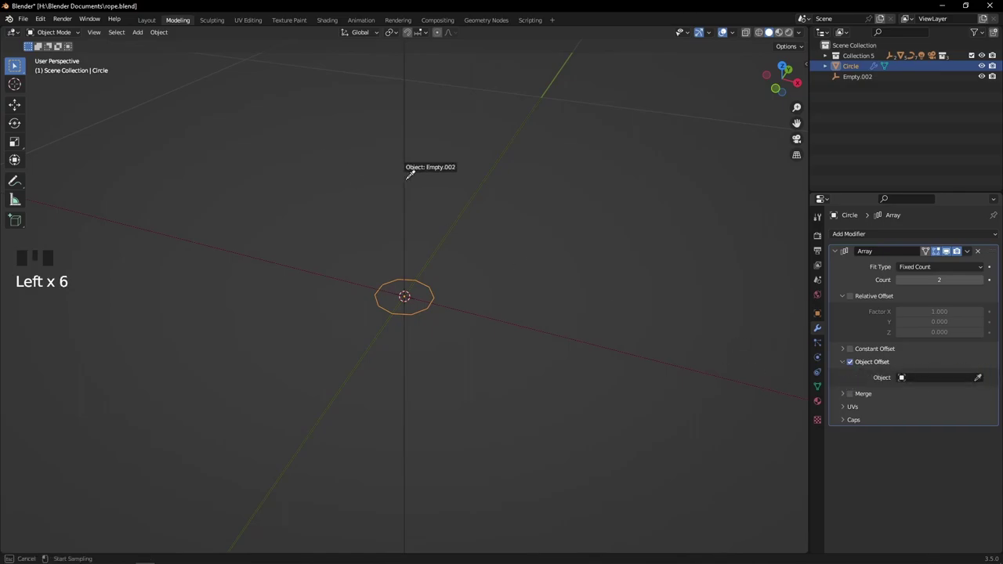
drag(470, 199, 480, 241)
scroll(up, 3)
drag(535, 260, 503, 269)
scroll(up, 3)
Move the circle along Y so the arrayed copies spread around the centre.
key(g)
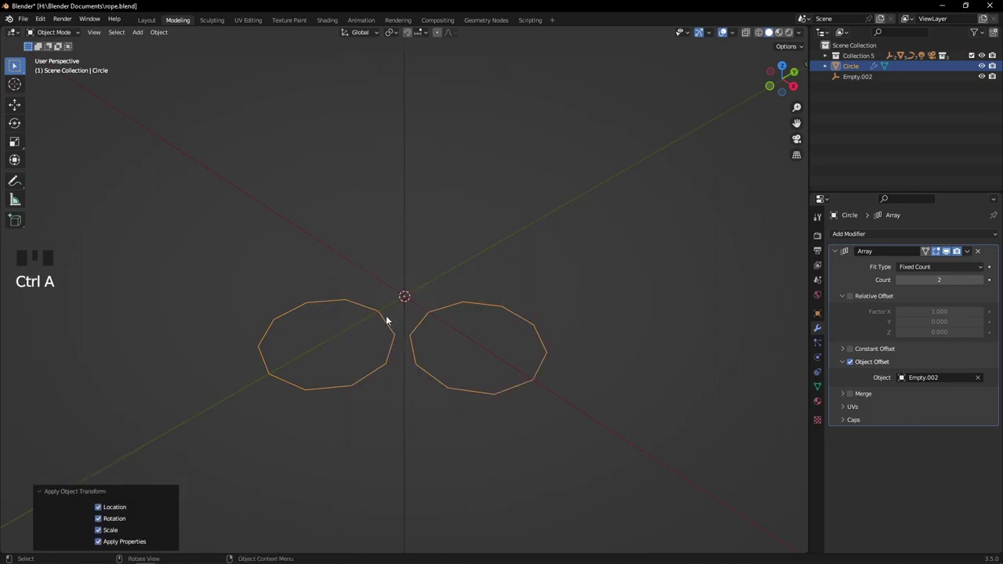
drag(391, 319, 404, 339)
scroll(up, 3)
drag(405, 339, 416, 346)
key(g)
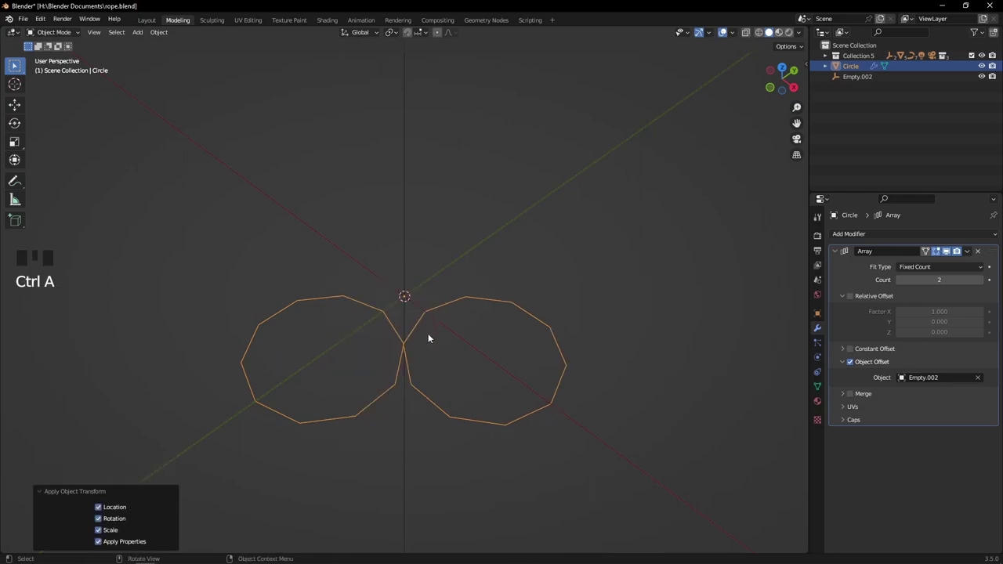
scroll(up, 3)
key(g)
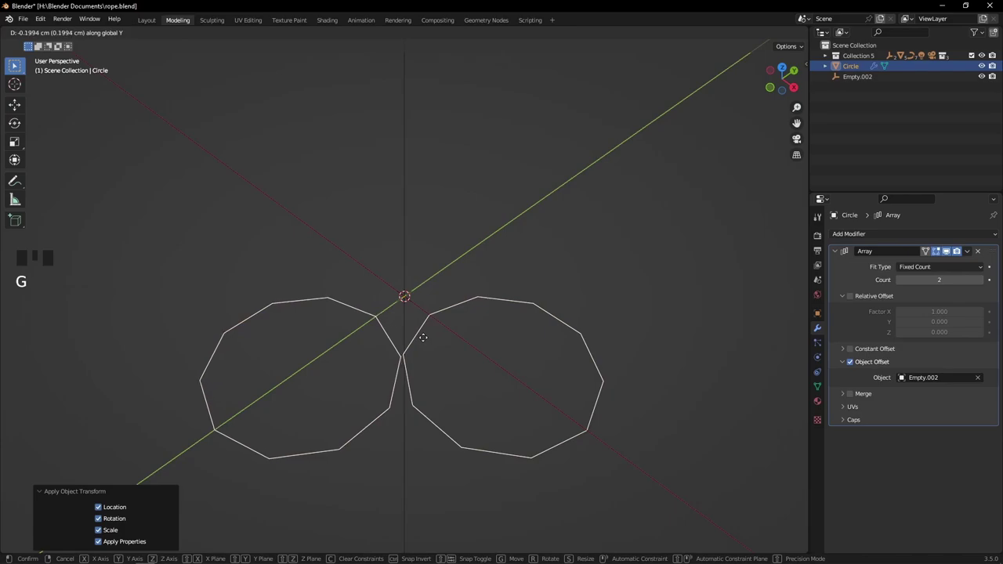
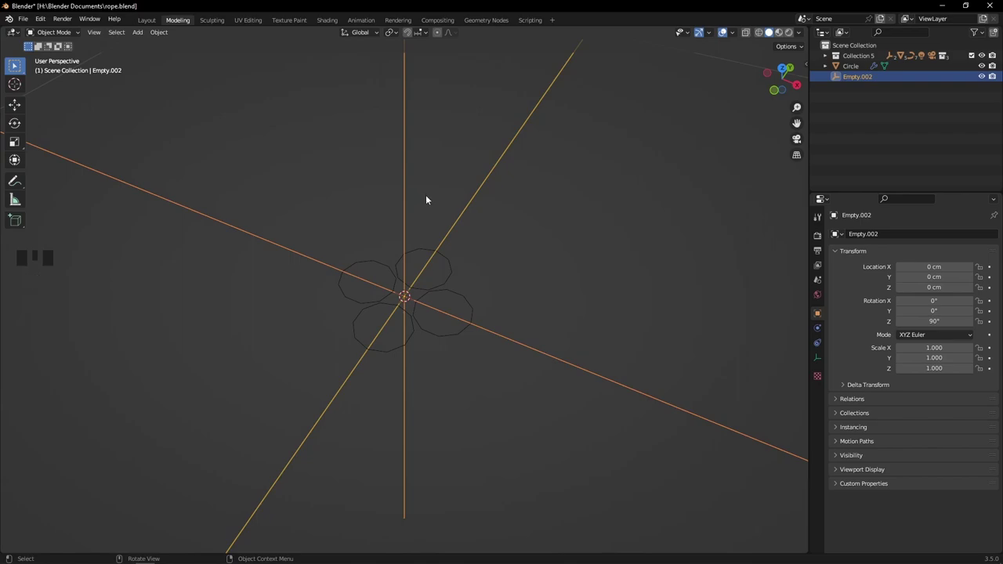
Set the array Count to 4 and select the ring of circles for its next modifier.
click(479, 265)
click(411, 260)
drag(543, 274, 534, 254)
click(534, 254)
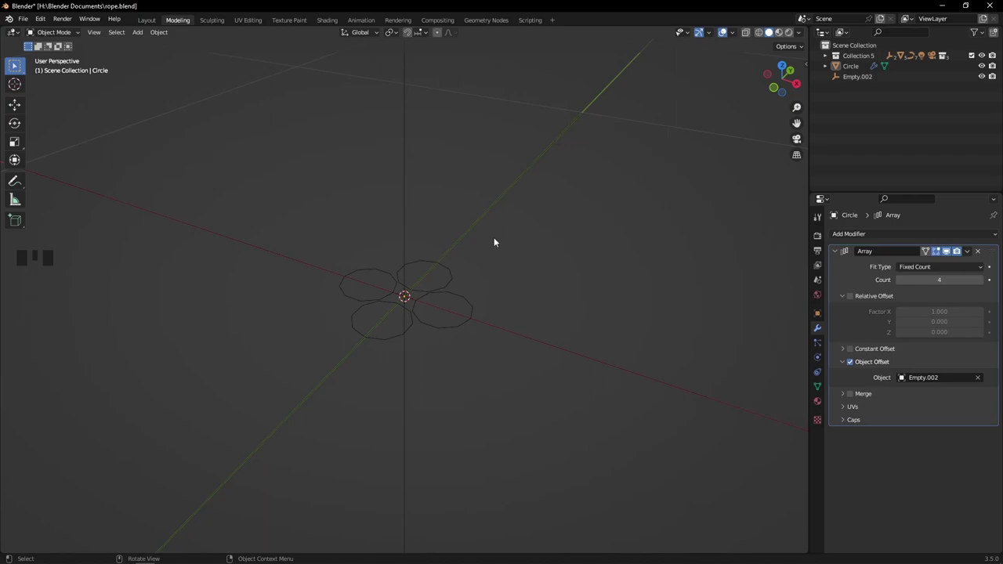
click(404, 278)
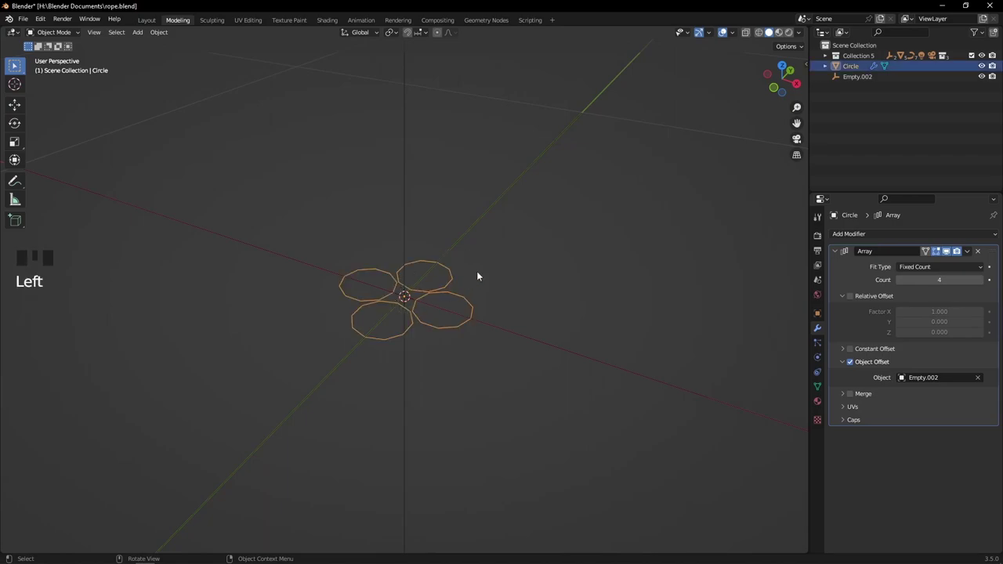
drag(485, 261, 840, 256)
click(840, 255)
scroll(up, 3)
Add a Screw modifier after the Array to twist the ring of circles with a 50 cm screw offset.
drag(854, 243, 800, 390)
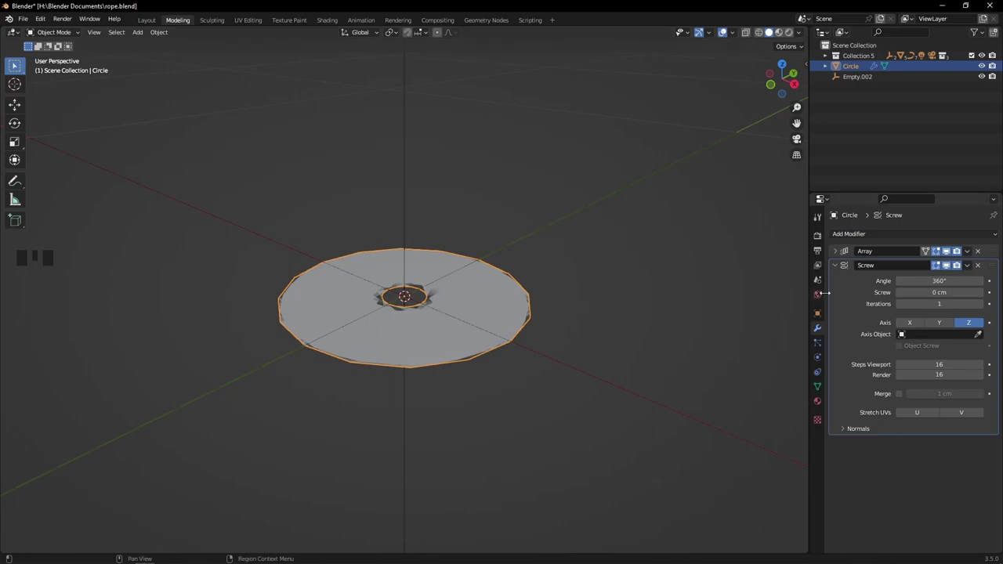
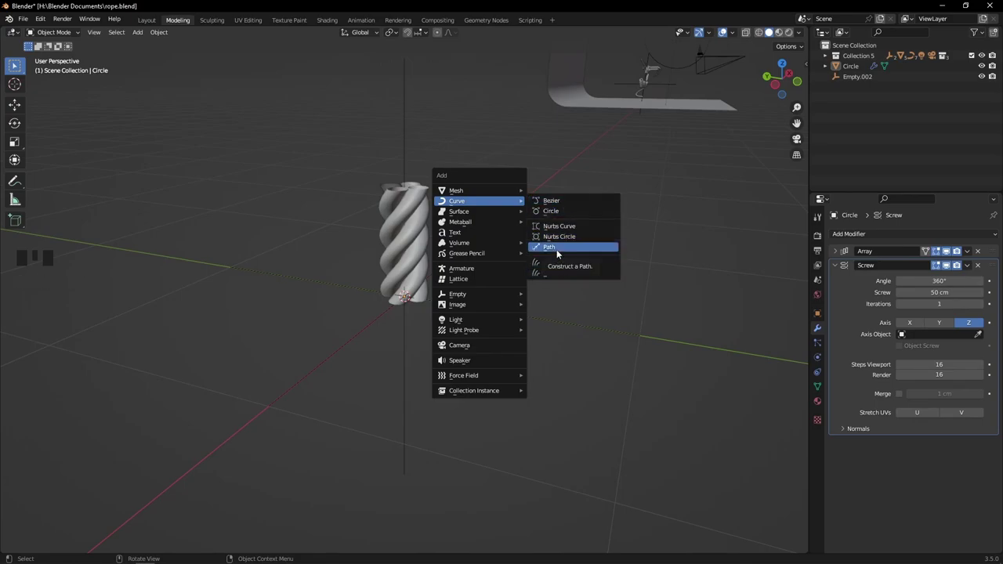
Add a Path curve to the scene and reselect the rope strand.
drag(464, 274, 475, 246)
key(Tab)
key(Tab)
click(419, 240)
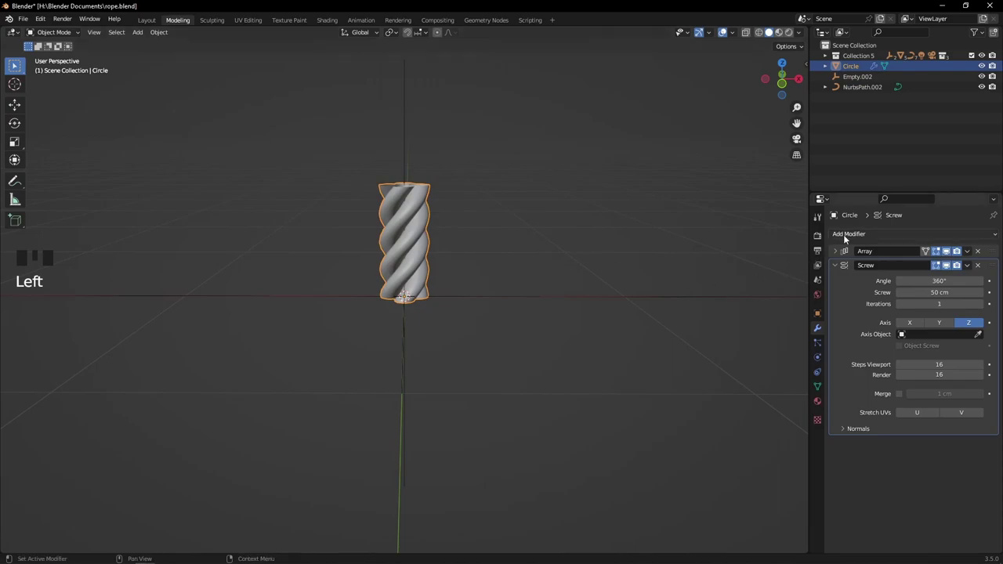
Add a Curve modifier to the strand with NurbsPath.002 picked as its Curve Object.
drag(848, 236, 865, 290)
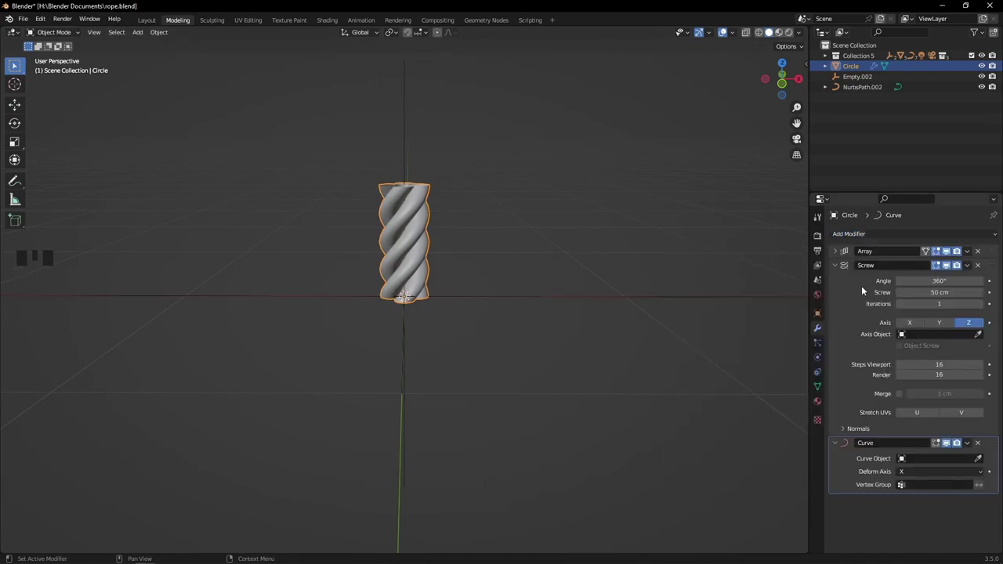
click(986, 460)
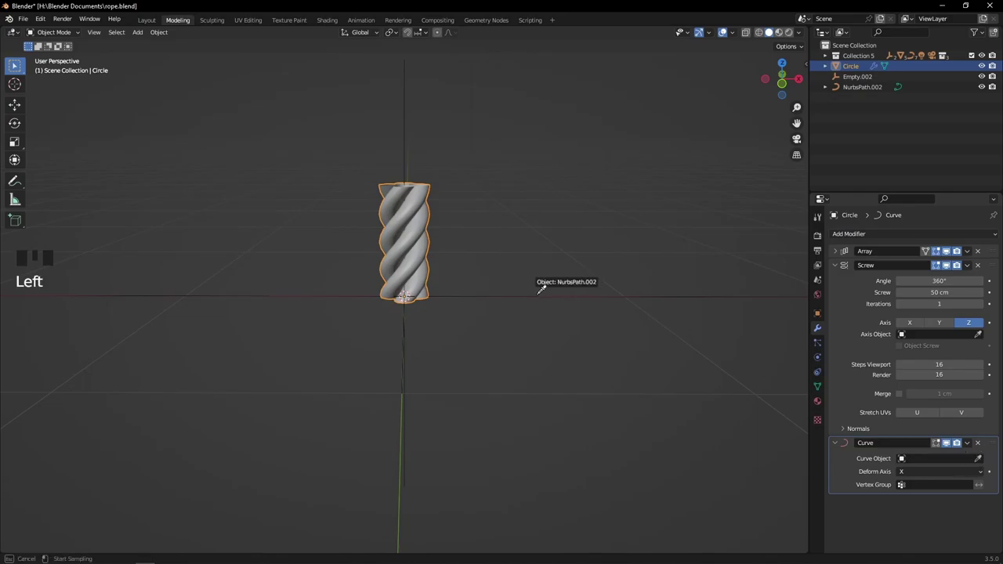
drag(511, 281, 423, 271)
scroll(down, 3)
drag(368, 253, 524, 267)
scroll(up, 3)
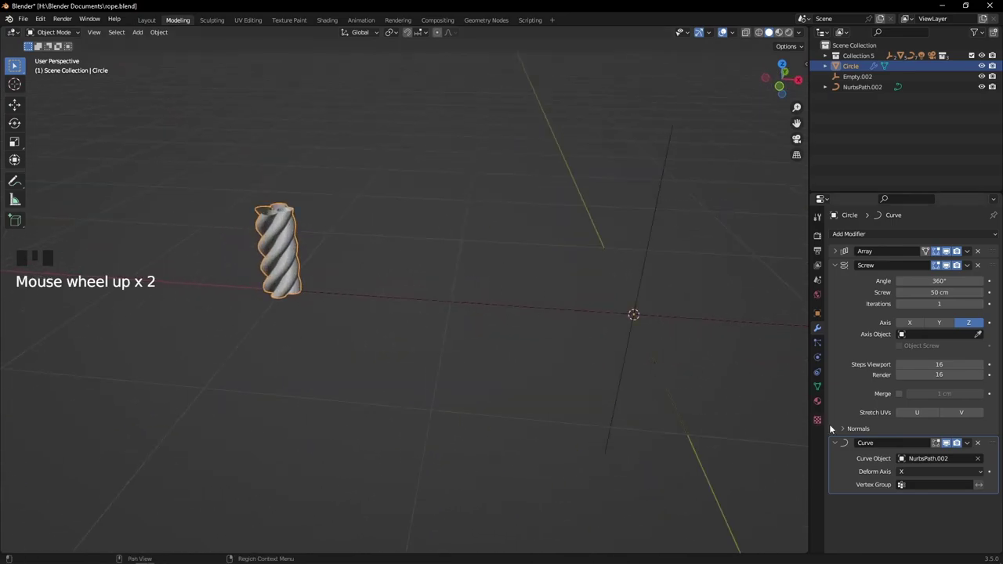
Set the Curve modifier's Deform Axis to Z so the rope follows the path's length.
drag(916, 477, 529, 315)
drag(529, 315, 499, 305)
click(499, 305)
click(331, 297)
scroll(down, 3)
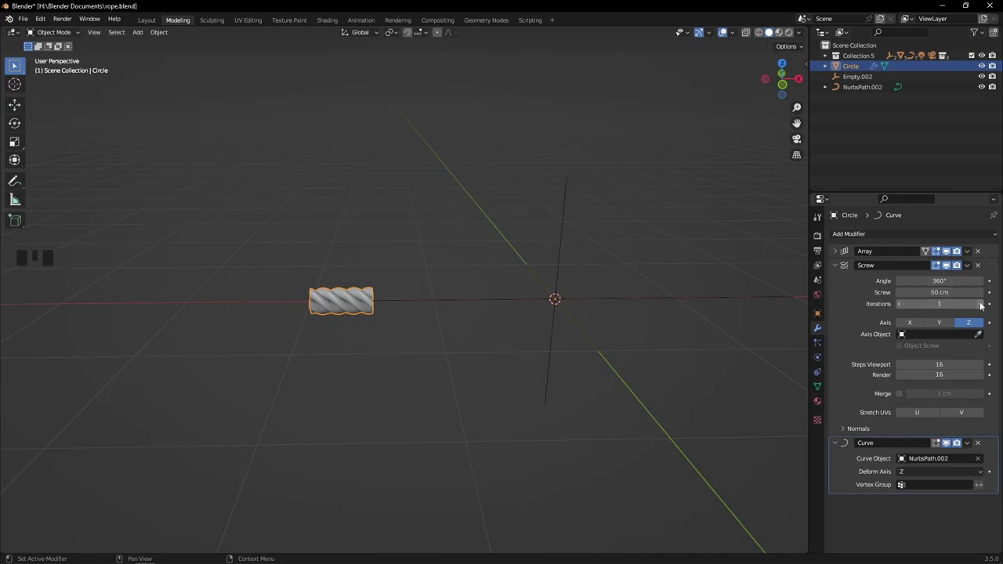
Raise the Screw iterations to 10 and select the path together with the rope for parenting.
drag(986, 306, 726, 330)
scroll(down, 3)
drag(713, 327, 463, 325)
click(463, 324)
click(496, 331)
scroll(up, 3)
drag(561, 322, 428, 266)
click(427, 266)
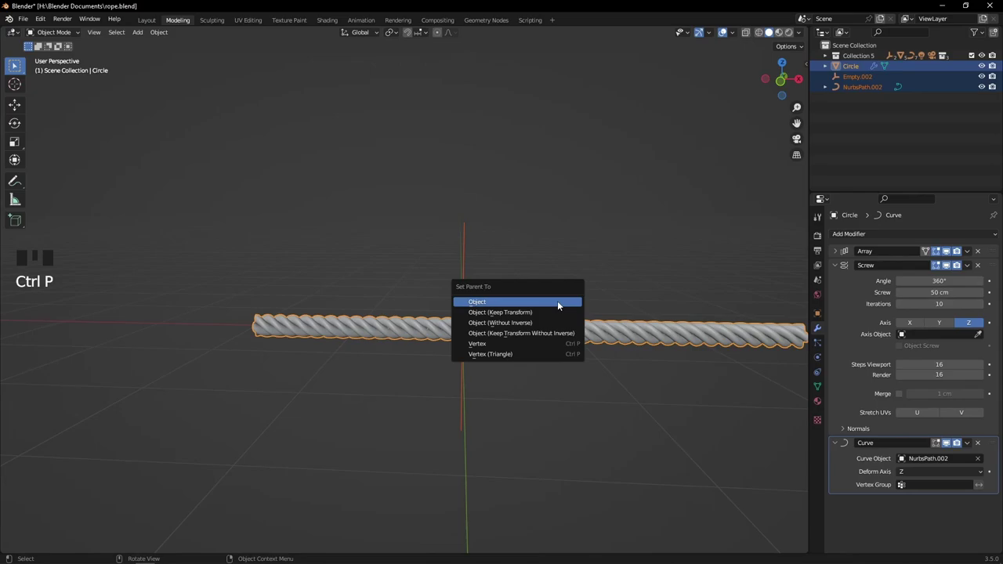
Parent the path and empty under the rope circle, expand its children in the Outliner and select the path.
click(533, 333)
key(g)
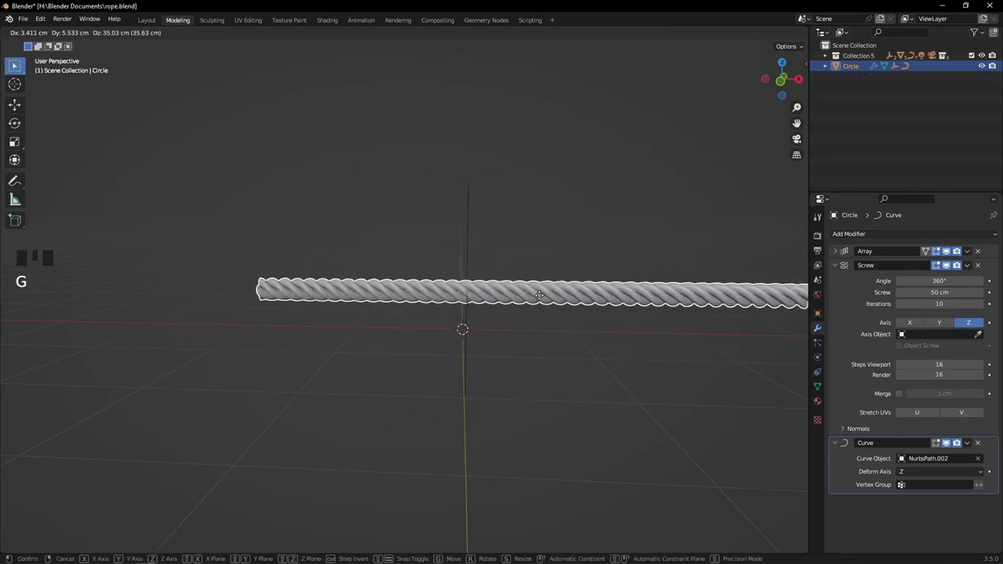
scroll(up, 3)
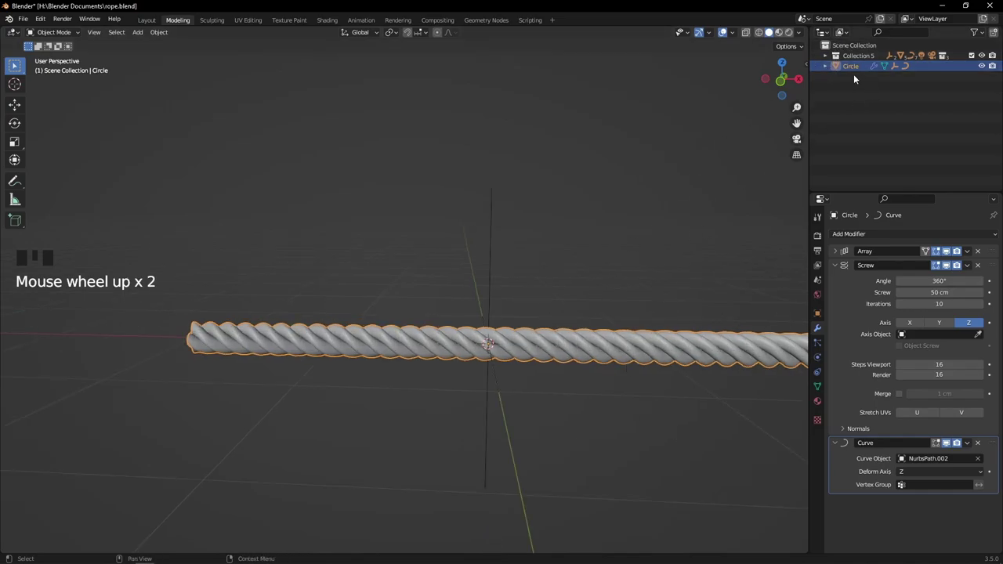
click(829, 68)
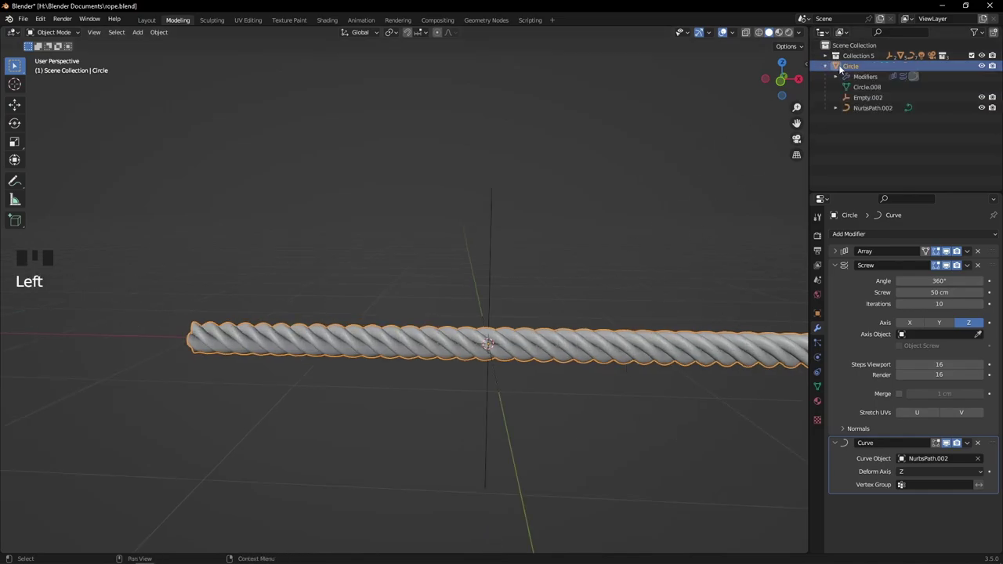
click(864, 101)
click(869, 112)
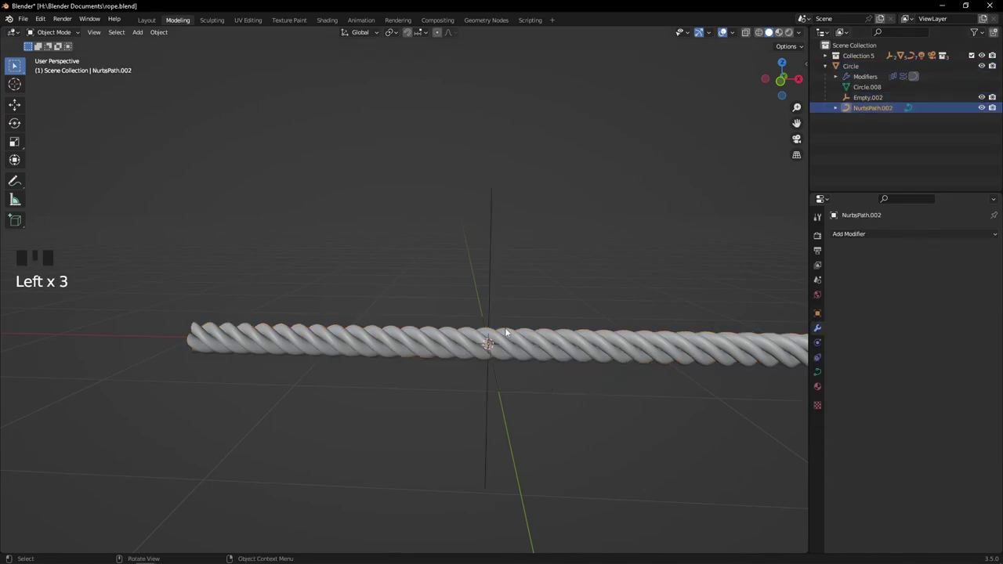
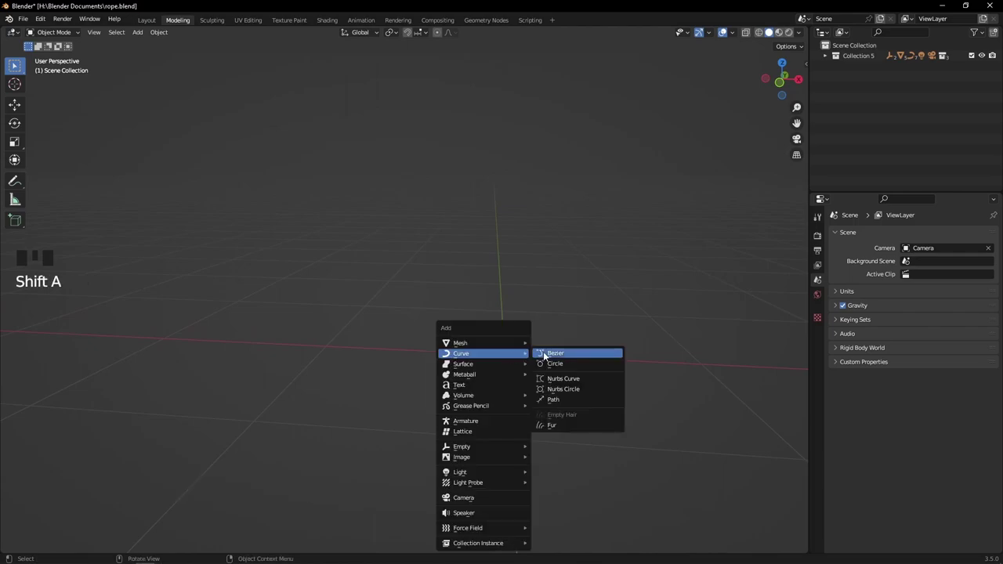
Add a Bezier curve and enter edit mode to raise a point along Z into an S-bend.
drag(515, 355, 498, 352)
key(Tab)
scroll(up, 3)
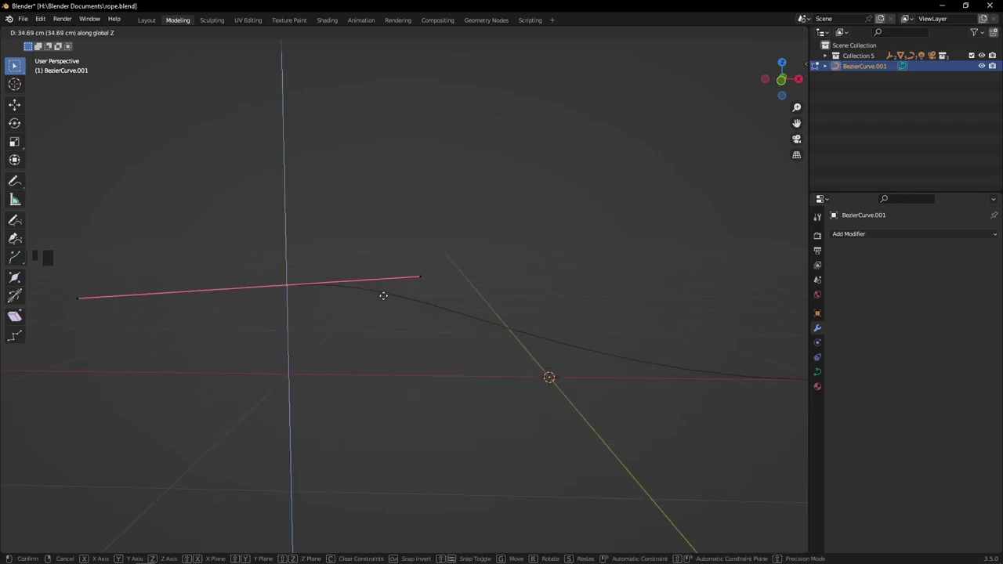
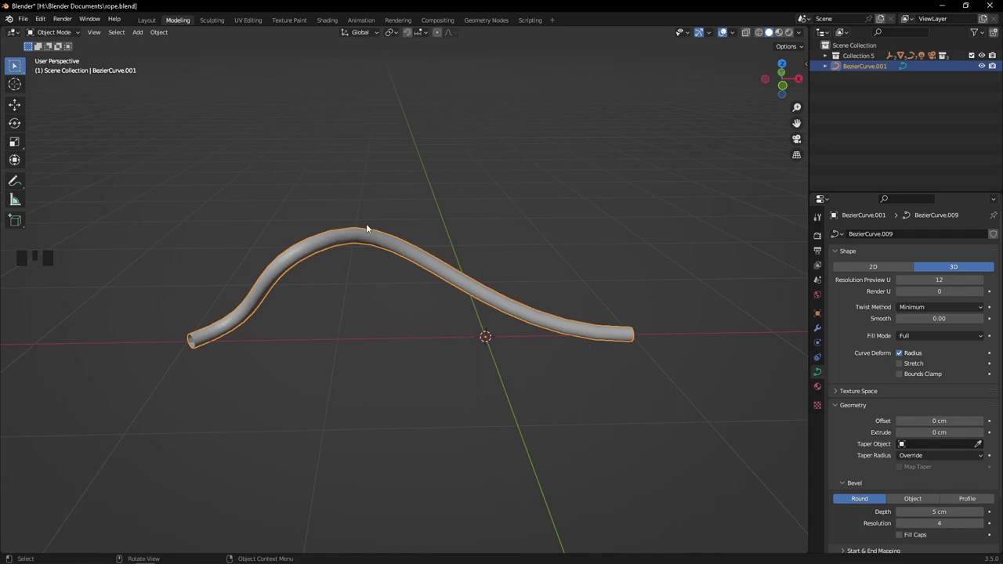
Convert the 5 cm beveled S-shaped tube curve into a mesh.
scroll(up, 3)
middle_click(368, 222)
drag(365, 224, 411, 254)
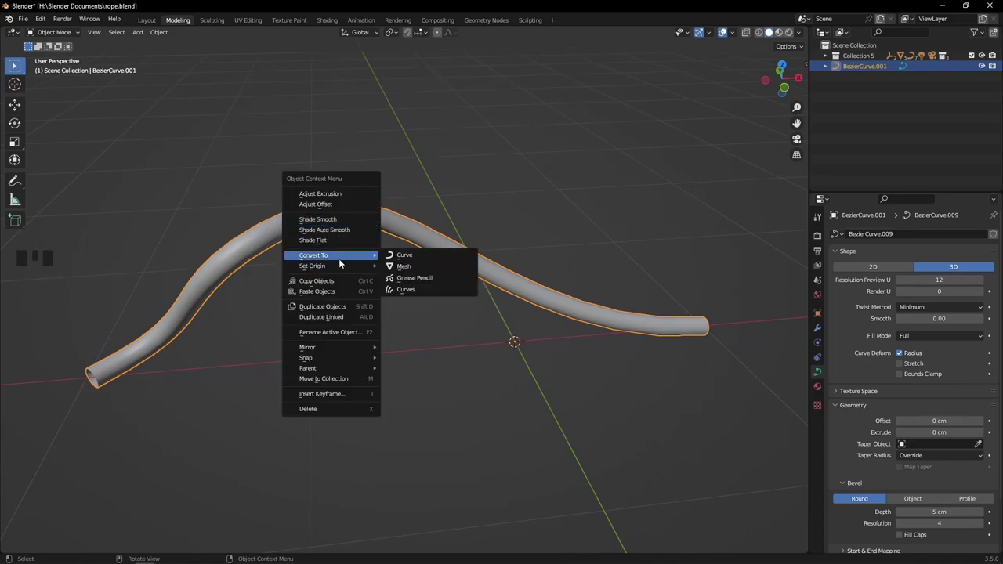
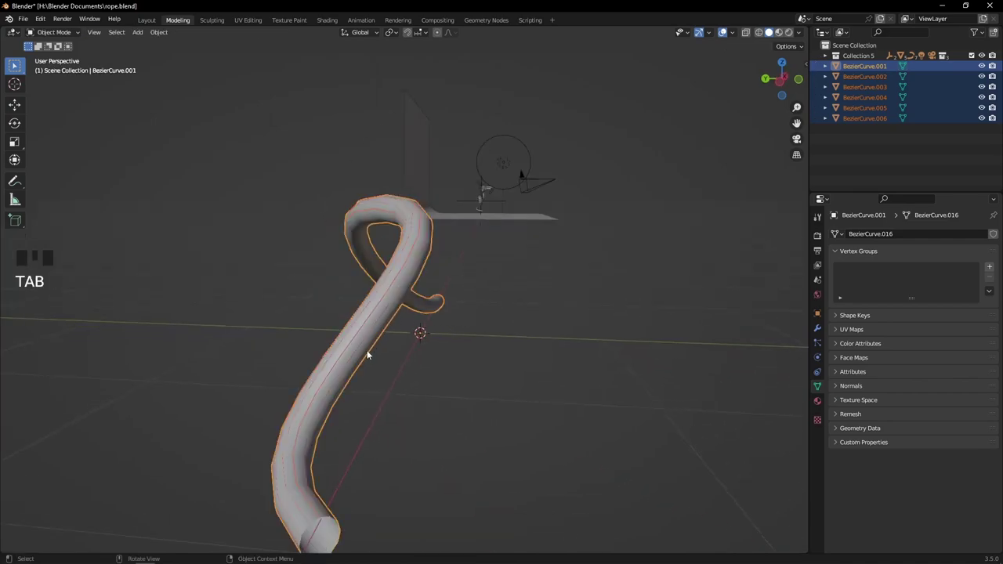
click(331, 533)
drag(358, 508, 365, 488)
key(x)
scroll(down, 3)
drag(412, 256, 389, 284)
click(389, 284)
drag(391, 284, 379, 300)
scroll(up, 3)
click(332, 256)
key(ctrl+j)
drag(350, 289, 319, 244)
drag(320, 244, 322, 261)
drag(322, 261, 366, 235)
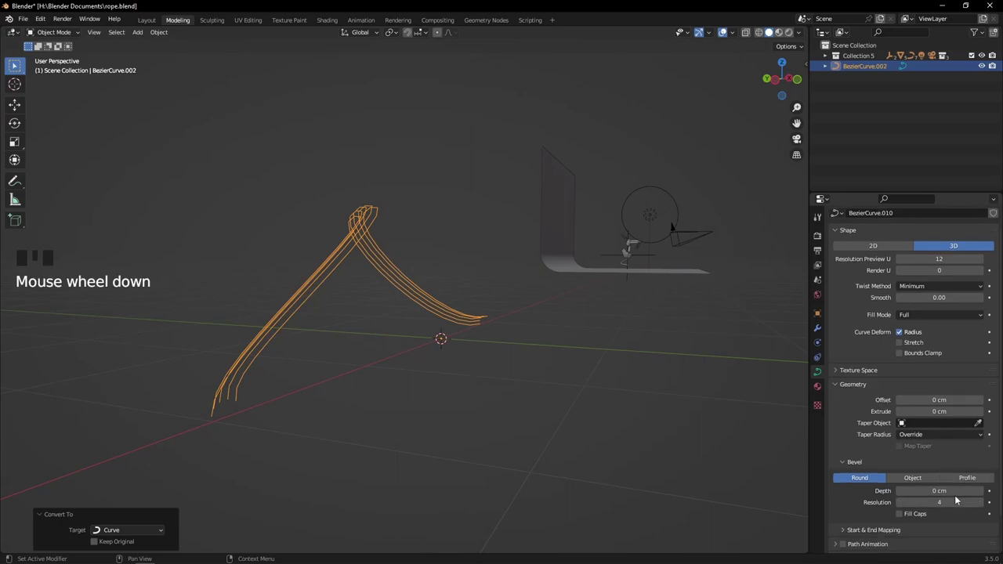
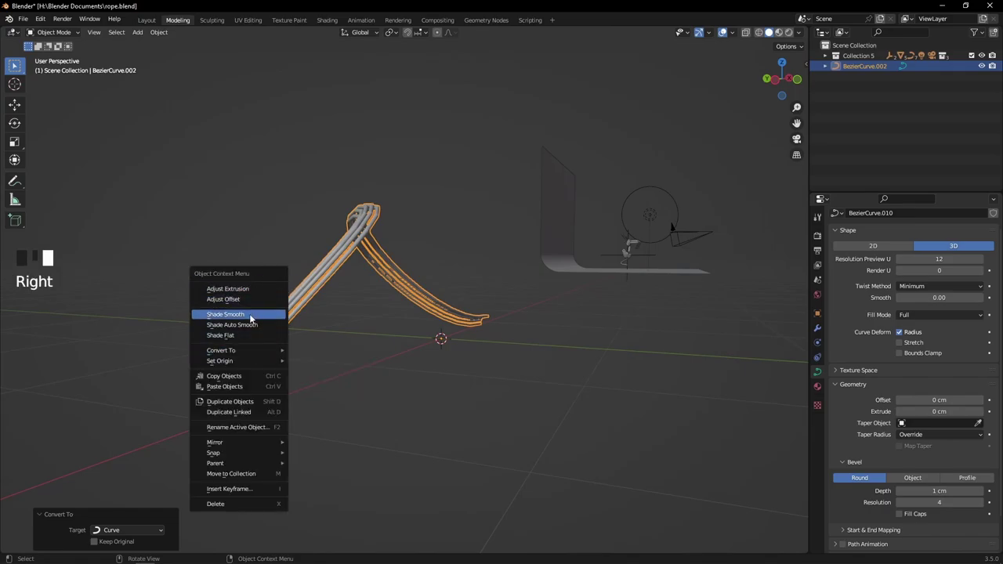
Give the three strands a 1 cm round bevel and shade them smooth, inspecting from several angles.
drag(320, 289, 474, 321)
scroll(up, 3)
click(562, 337)
drag(578, 339, 373, 292)
scroll(up, 3)
middle_click(399, 291)
scroll(down, 3)
drag(410, 304, 419, 285)
scroll(down, 3)
drag(465, 275, 450, 288)
scroll(up, 3)
drag(438, 255, 251, 257)
click(250, 256)
Add a Subdivision Surface modifier to smooth the strands at level 2.
click(818, 334)
drag(868, 234, 850, 379)
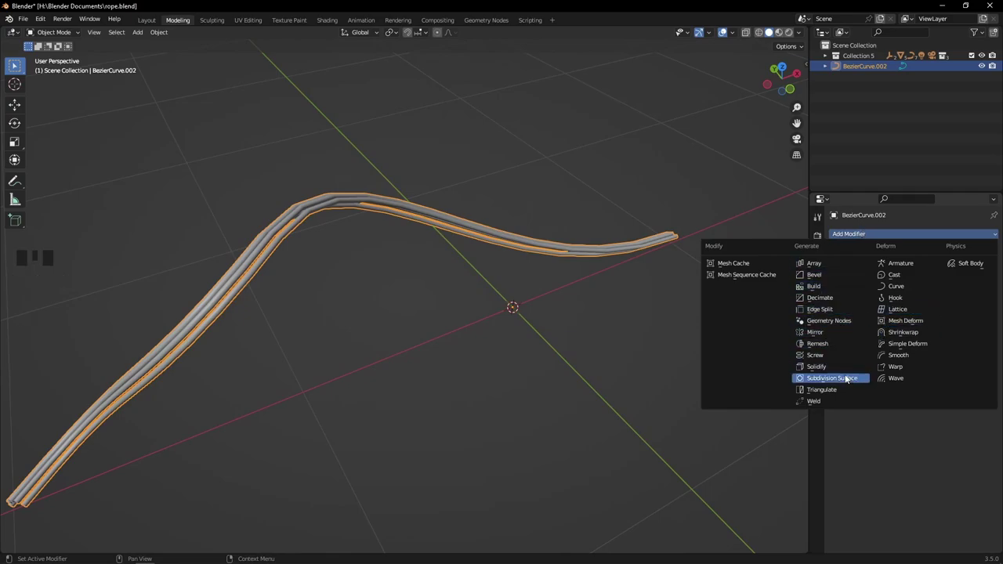